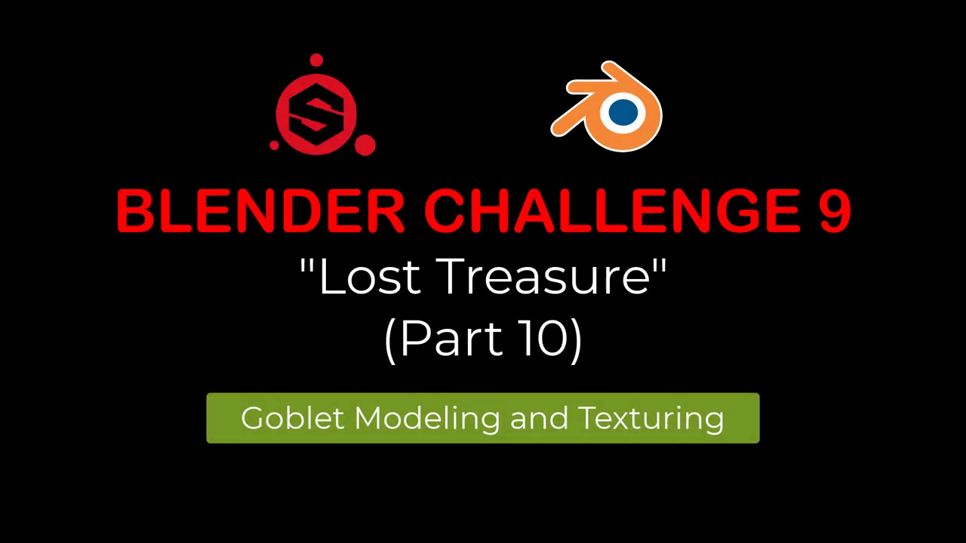
- Save the scene and frame the goblet reference photo's foot in the viewport
{"action": "key", "text": "ctrl+s"}
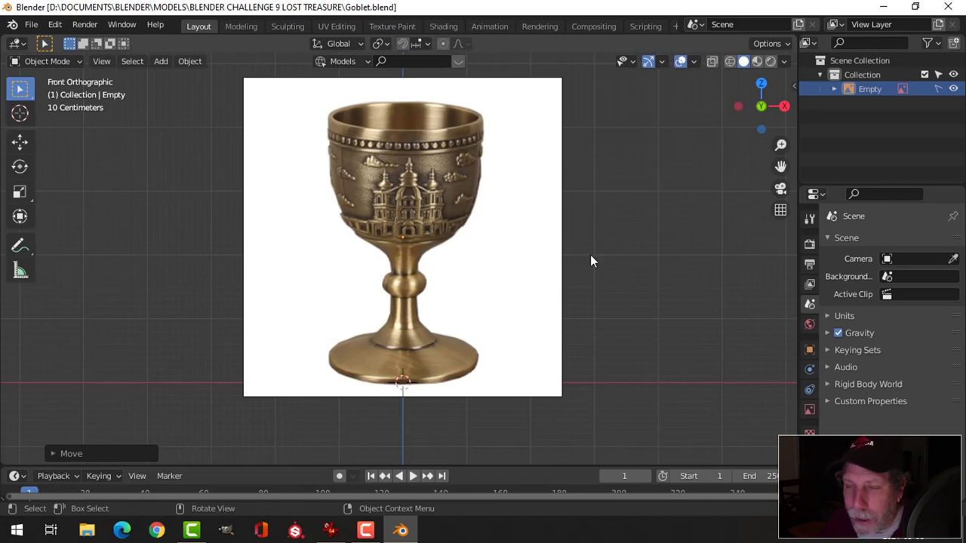
{"action": "scroll", "scroll_direction": "up", "scroll_amount": 3}
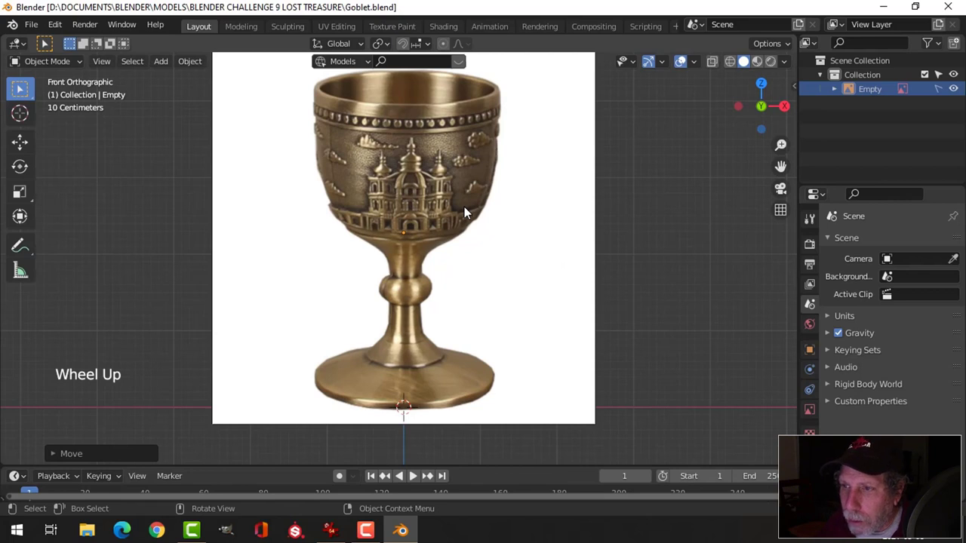
{"action": "scroll", "scroll_direction": "down", "scroll_amount": 3}
{"action": "middle_click", "coordinate": [485, 219]}
{"action": "scroll", "scroll_direction": "up", "scroll_amount": 3}
{"action": "middle_click", "coordinate": [497, 238]}
{"action": "scroll", "scroll_direction": "down", "scroll_amount": 3}
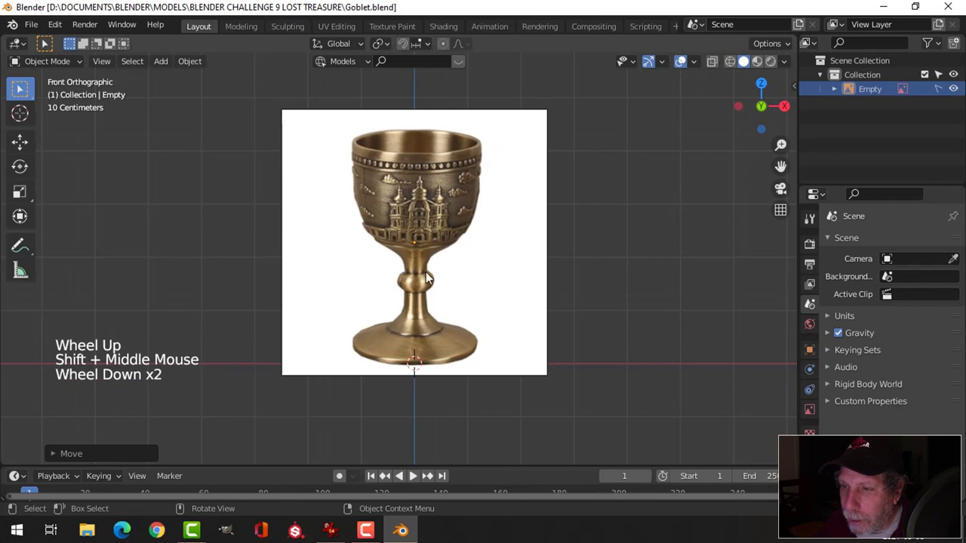
{"action": "scroll", "scroll_direction": "up", "scroll_amount": 3}
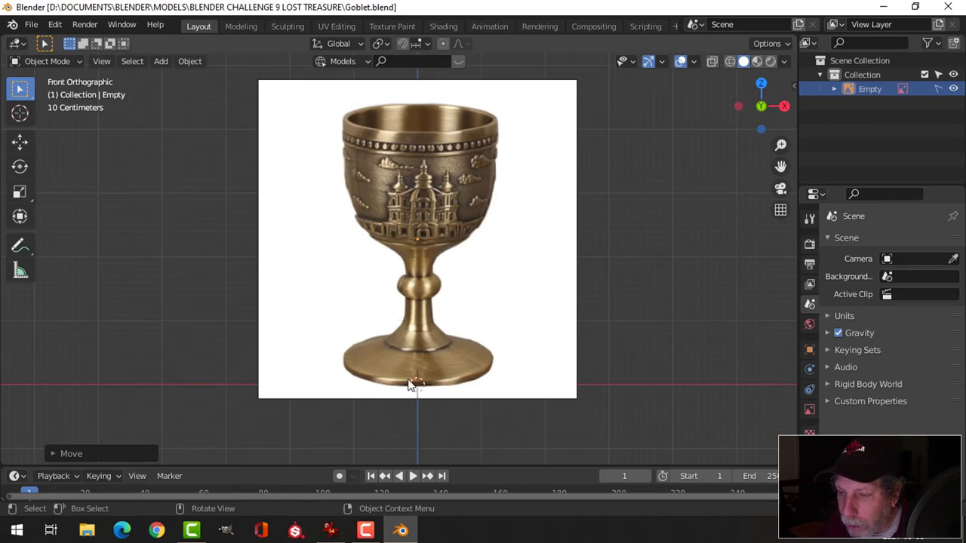
{"action": "middle_click", "coordinate": [466, 351]}
{"action": "middle_click", "coordinate": [456, 328]}
- Adjust the reference image items in the Outliner before adding geometry
{"action": "left_click", "coordinate": [939, 94]}
{"action": "left_click", "coordinate": [943, 92]}
{"action": "left_click", "coordinate": [945, 46]}
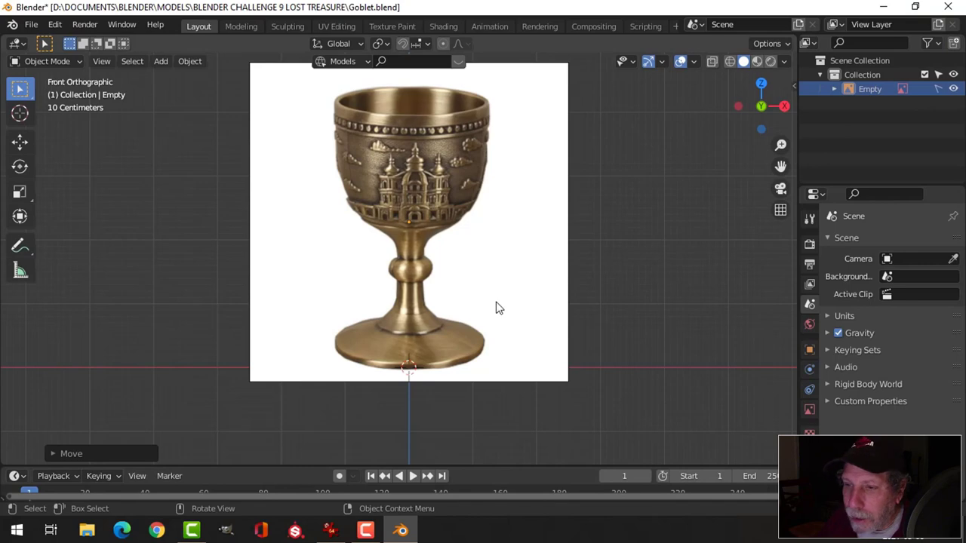
{"action": "scroll", "scroll_direction": "up", "scroll_amount": 3}
{"action": "scroll", "scroll_direction": "down", "scroll_amount": 3}
- Add a plane at the origin and merge its vertices into a single point at the centre
{"action": "key", "text": "shift+a"}
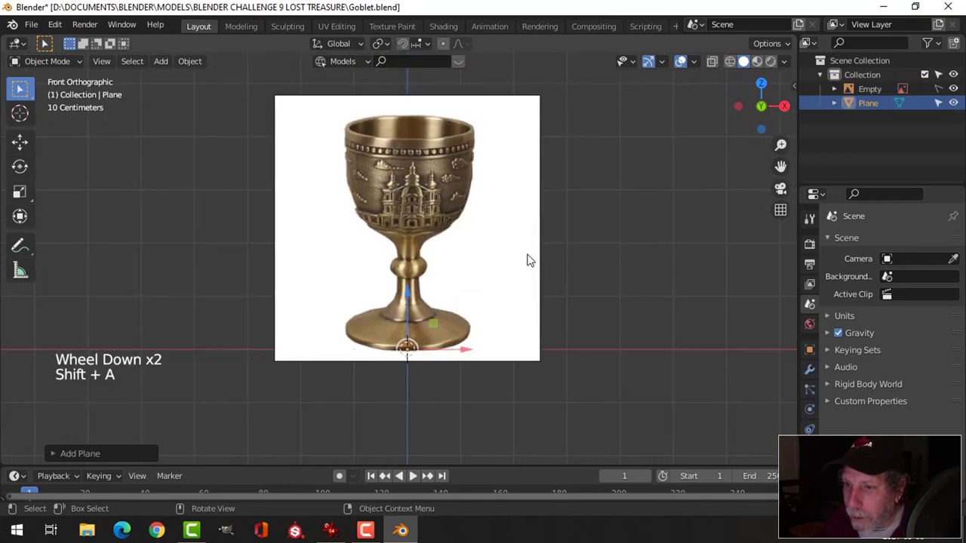
{"action": "key", "text": "Tab"}
{"action": "key", "text": "m"}
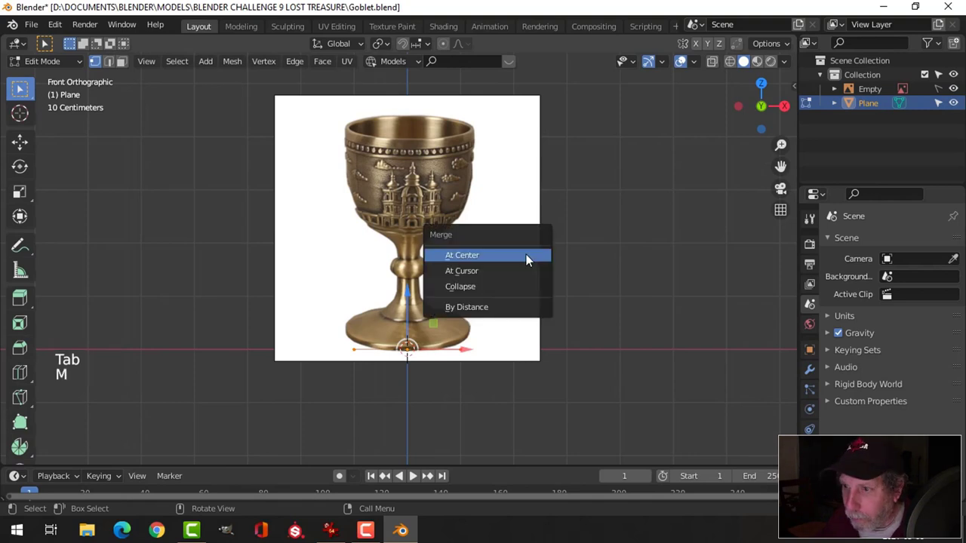
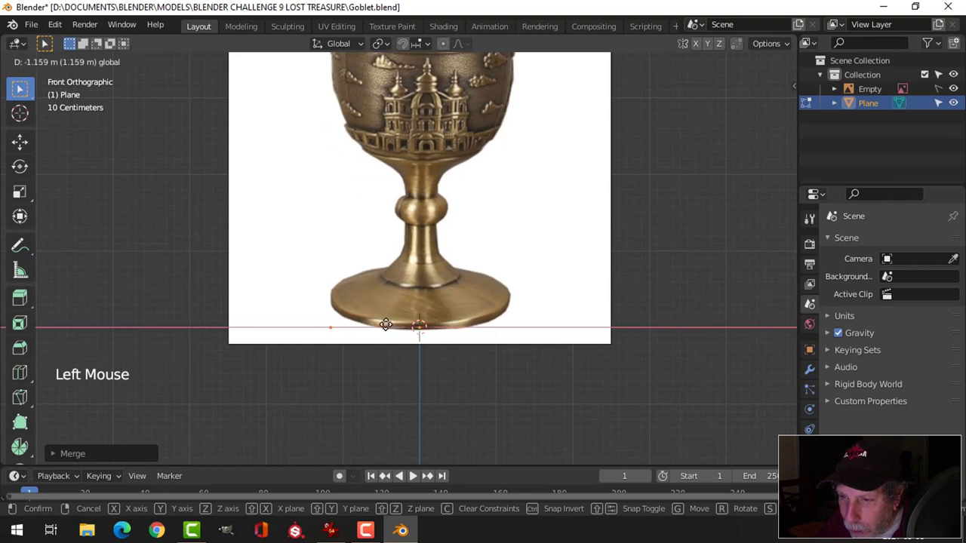
{"action": "scroll", "scroll_direction": "up", "scroll_amount": 3}
- Move the point to the goblet's foot edge and extrude the first base profile points
{"action": "key", "text": "g"}
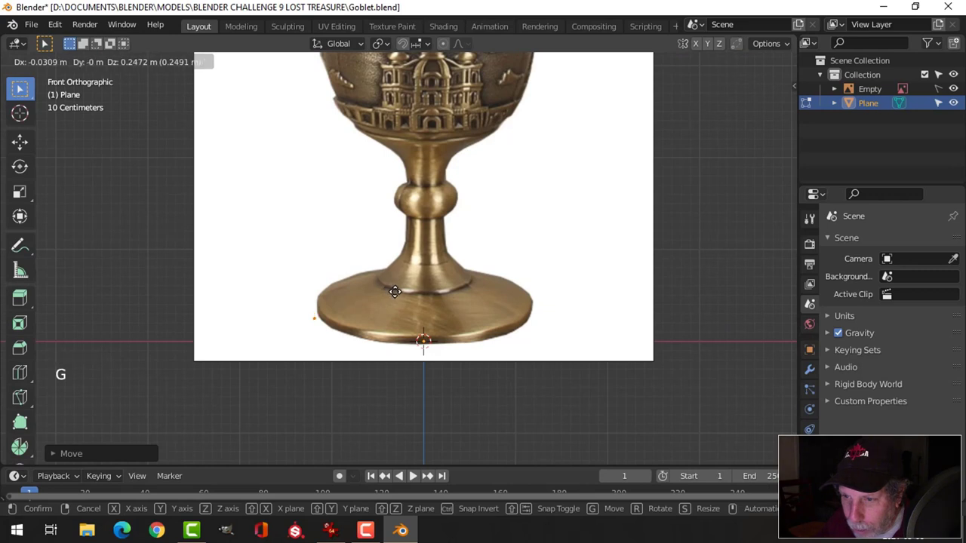
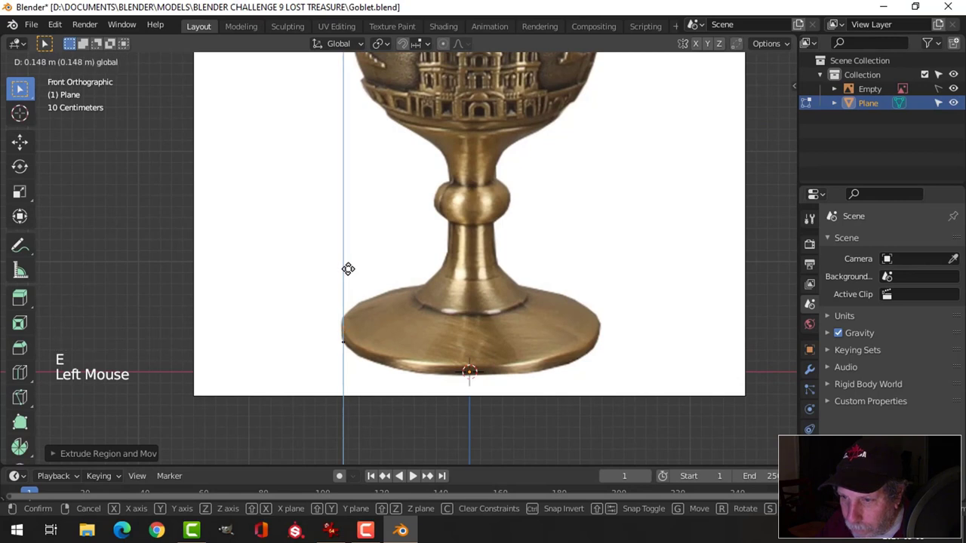
{"action": "key", "text": "e"}
{"action": "key", "text": "g"}
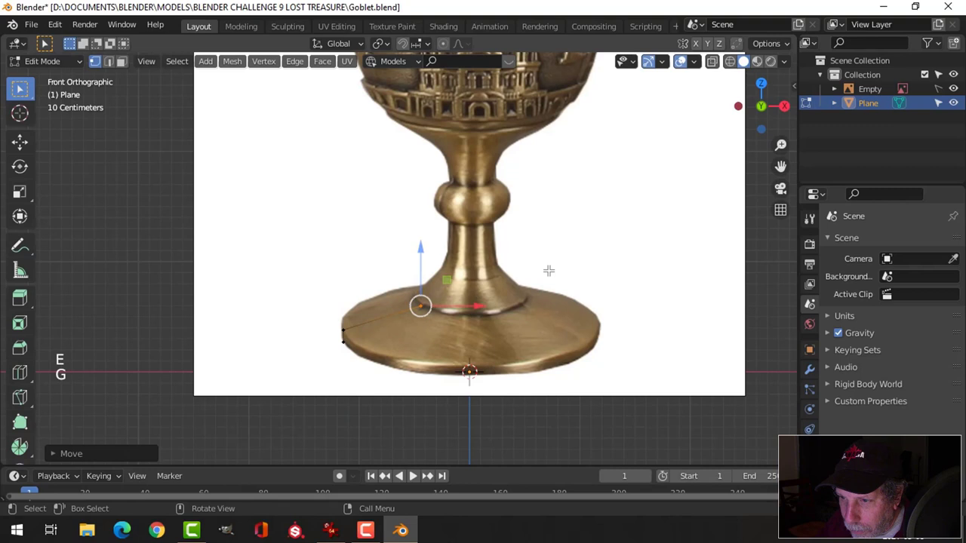
- Extrude profile points up the goblet's left side along the bowl to the rim
{"action": "scroll", "scroll_direction": "up", "scroll_amount": 3}
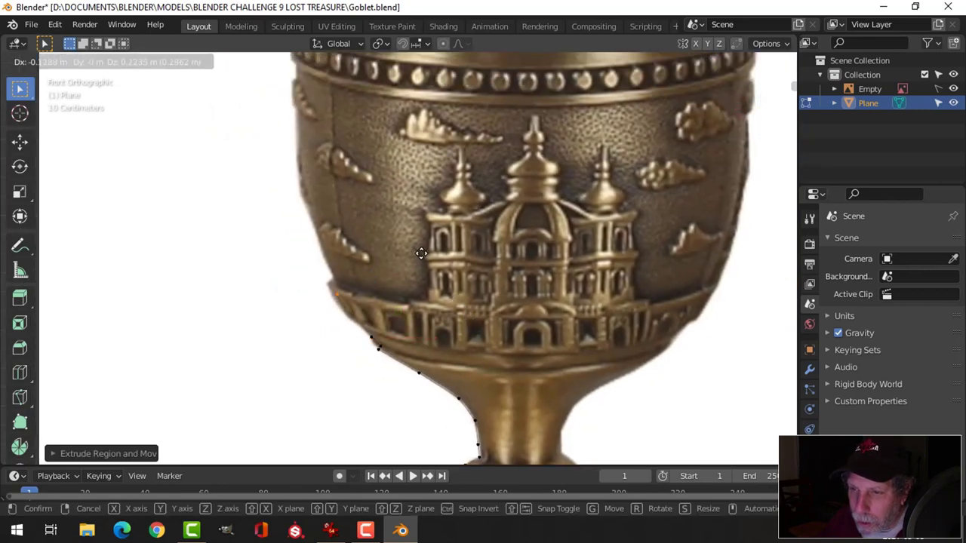
{"action": "key", "text": "e"}
{"action": "key", "text": "g"}
{"action": "key", "text": "e"}
{"action": "key", "text": "g"}
{"action": "key", "text": "e"}
{"action": "key", "text": "g"}
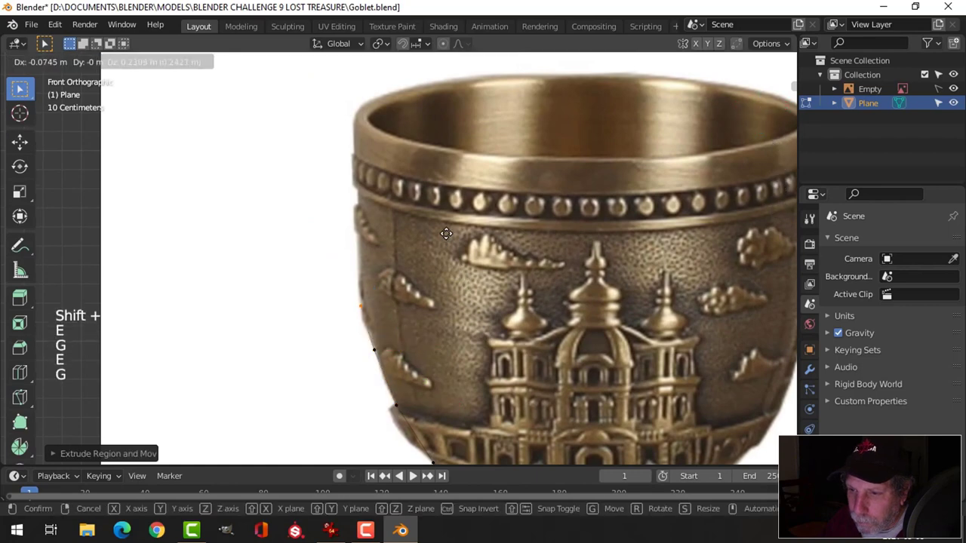
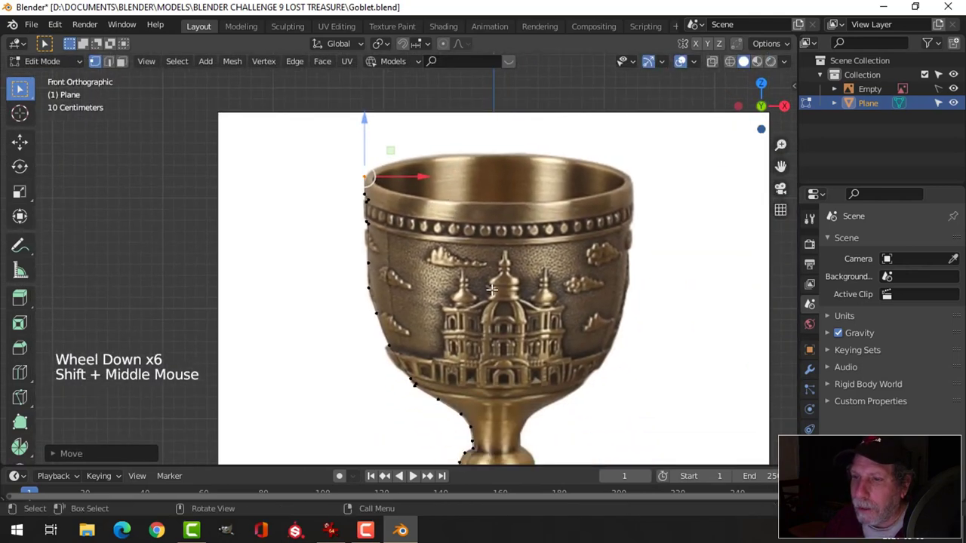
- Leave Edit Mode and hide the goblet reference photo empty in the Outliner
{"action": "key", "text": "Tab"}
{"action": "scroll", "scroll_direction": "down", "scroll_amount": 3}
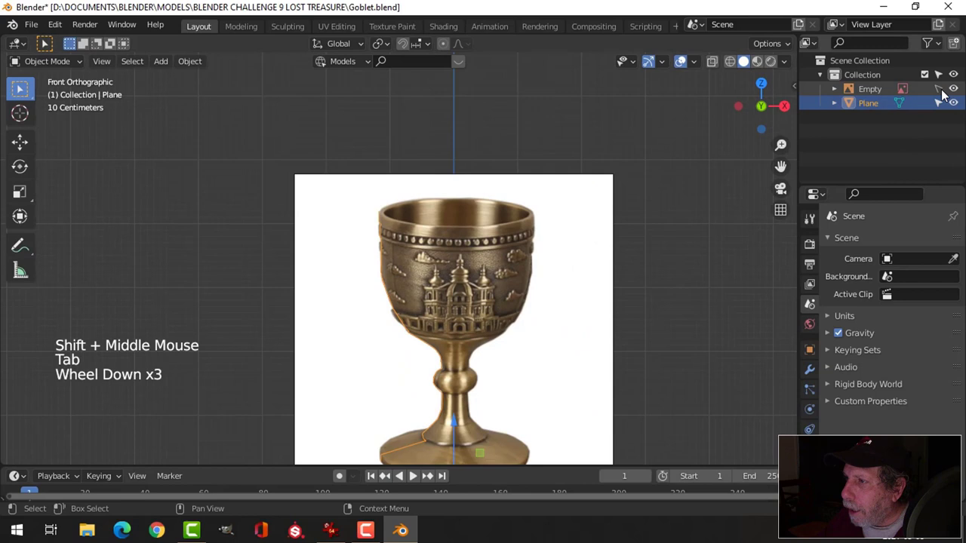
{"action": "left_click", "coordinate": [954, 90]}
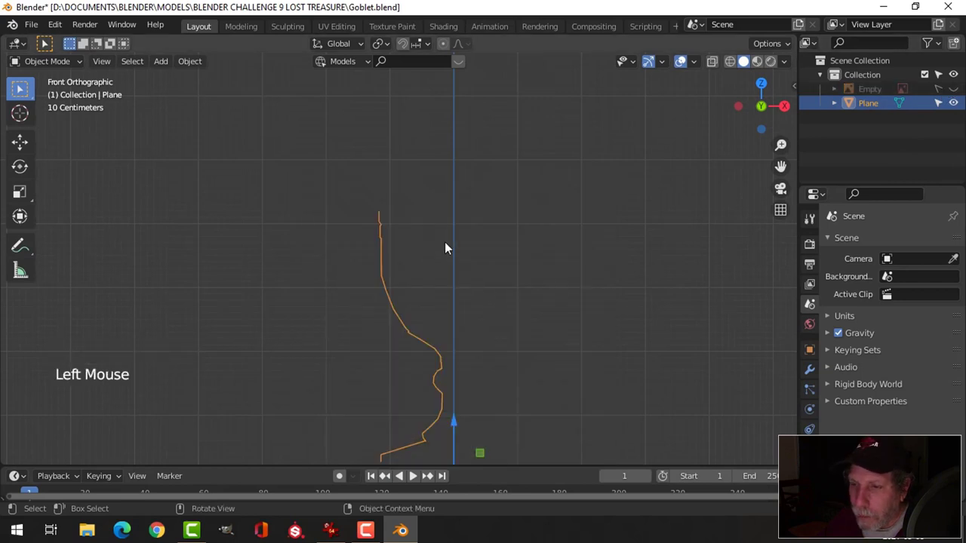
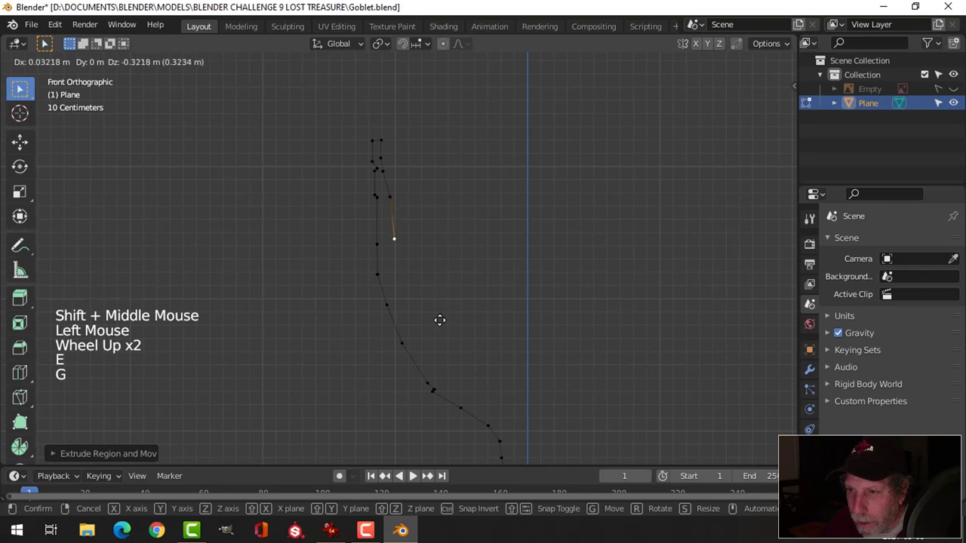
- Extrude the inner cup wall down from the rim, ending the last point on the centre axis
{"action": "key", "text": "e"}
{"action": "key", "text": "g"}
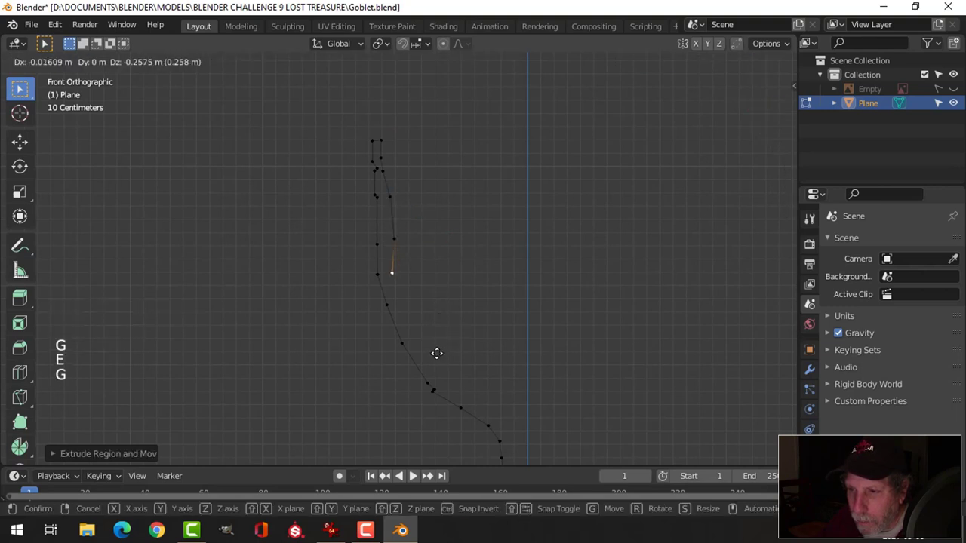
{"action": "key", "text": "e"}
{"action": "key", "text": "g"}
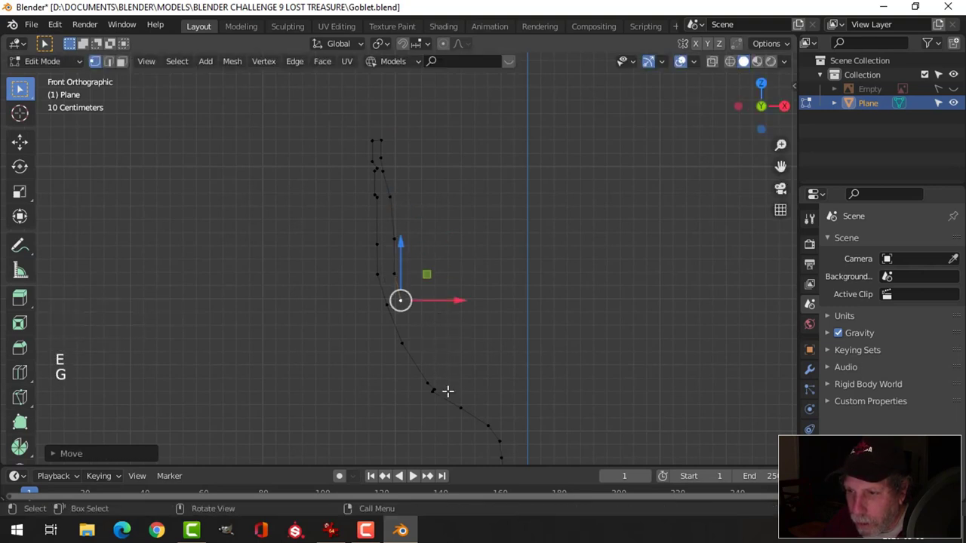
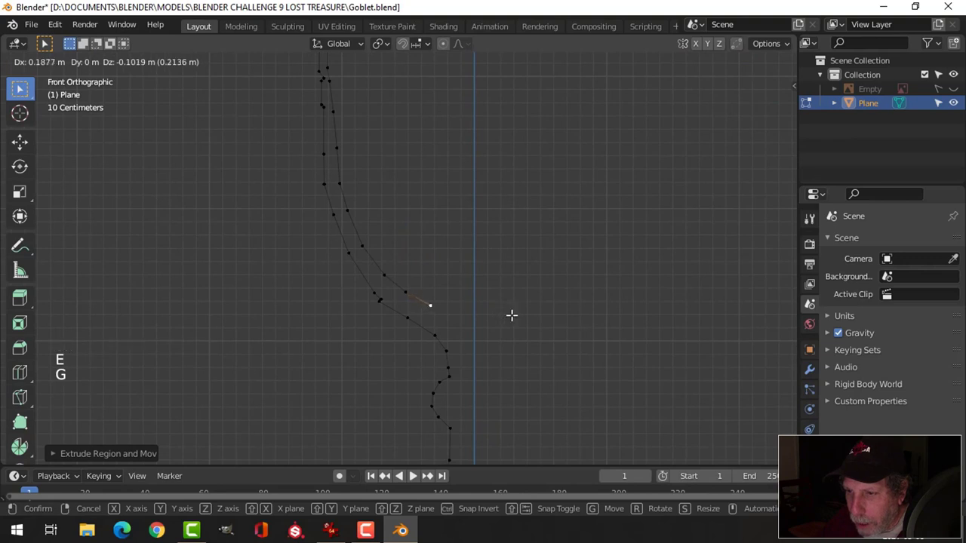
{"action": "key", "text": "e"}
{"action": "key", "text": "g"}
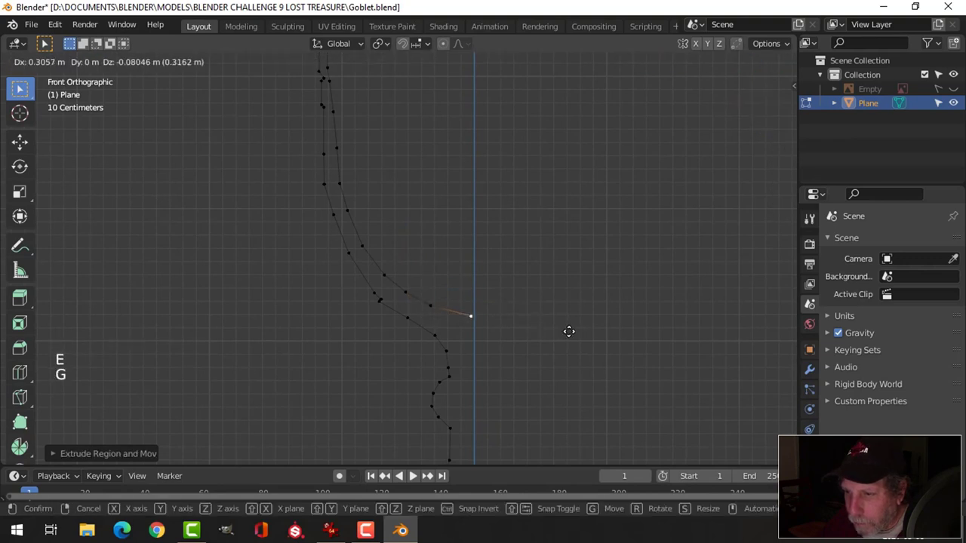
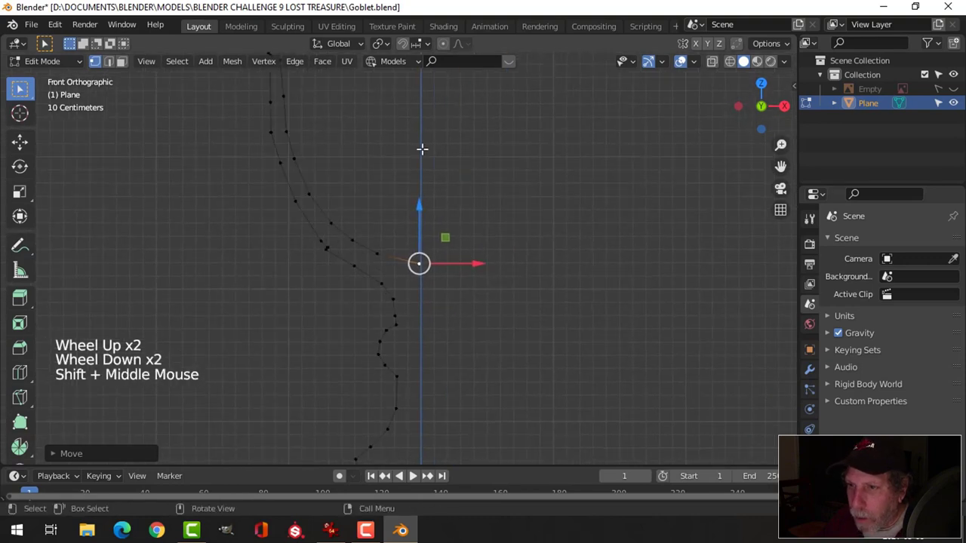
- Show the selected vertex's coordinates in the side panel and reposition a profile point
{"action": "key", "text": "n"}
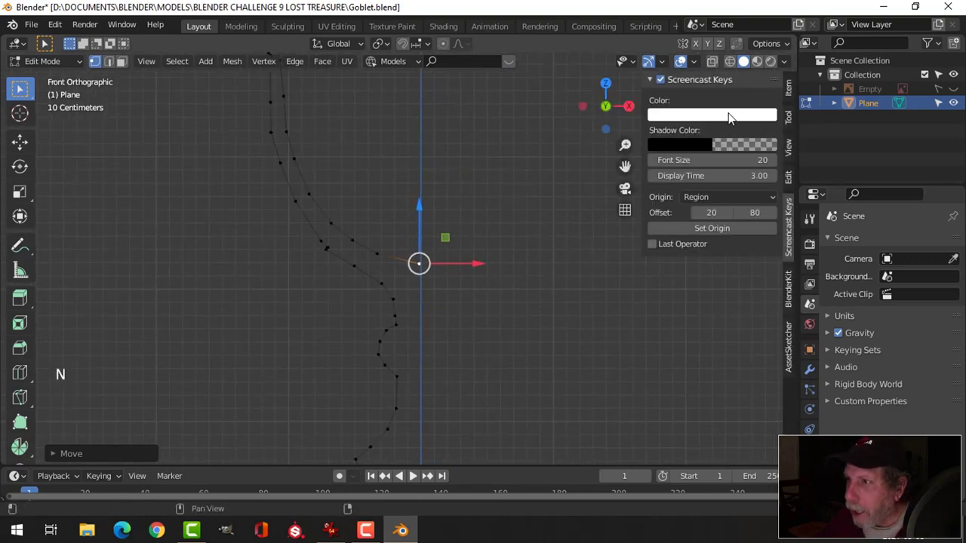
{"action": "left_click", "coordinate": [796, 95]}
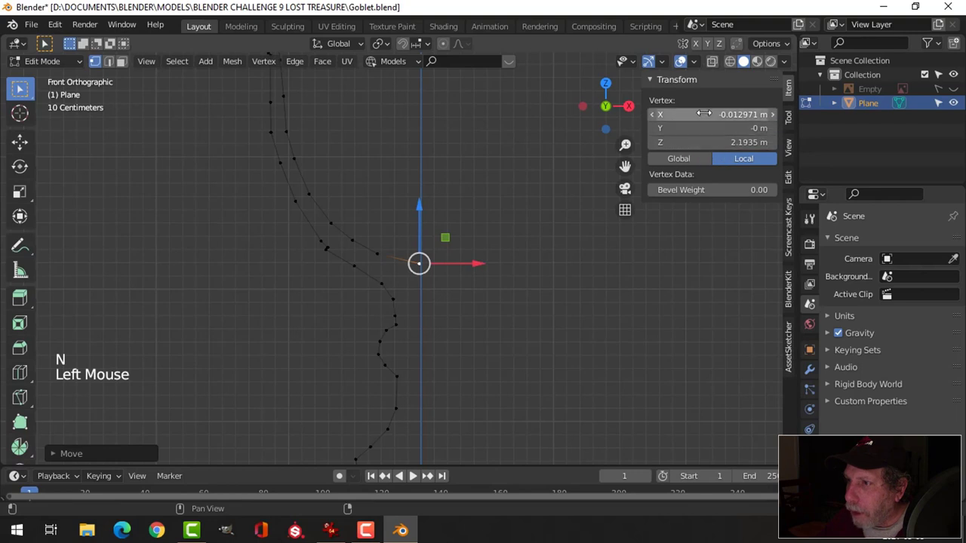
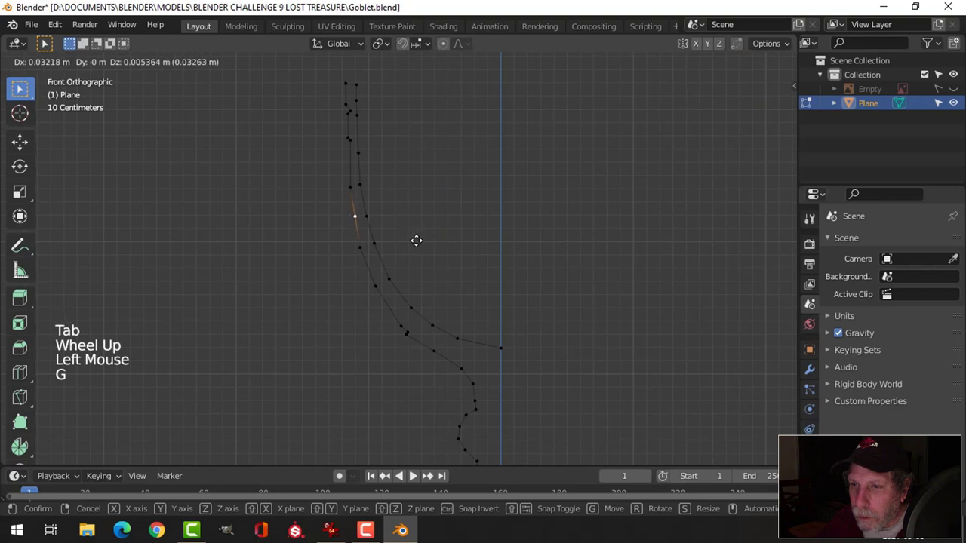
{"action": "key", "text": "alt+a"}
- Check the smoothed half-profile curve and finish editing in Object Mode
{"action": "scroll", "scroll_direction": "up", "scroll_amount": 3}
{"action": "scroll", "scroll_direction": "down", "scroll_amount": 3}
{"action": "scroll", "scroll_direction": "up", "scroll_amount": 3}
{"action": "scroll", "scroll_direction": "down", "scroll_amount": 3}
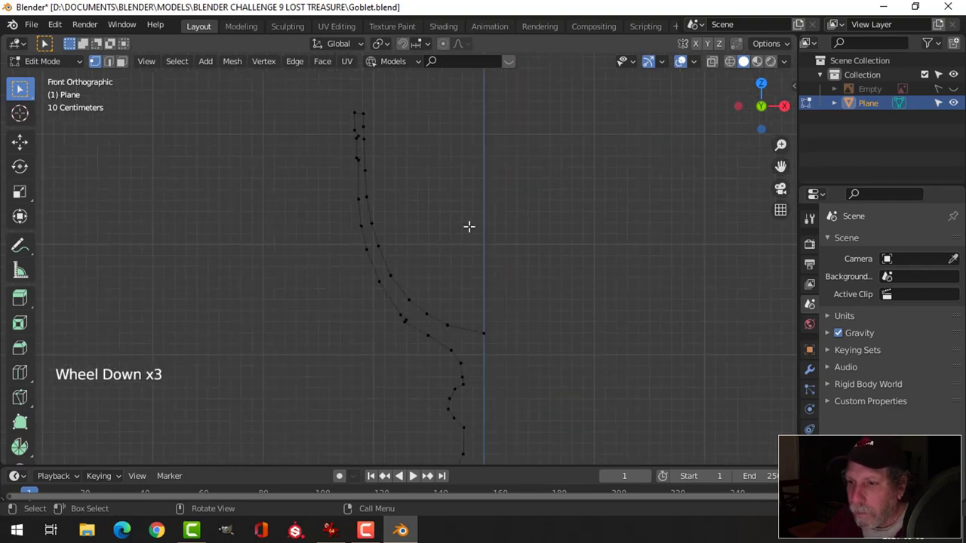
{"action": "scroll", "scroll_direction": "up", "scroll_amount": 3}
{"action": "key", "text": "Tab"}
{"action": "scroll", "scroll_direction": "down", "scroll_amount": 3}
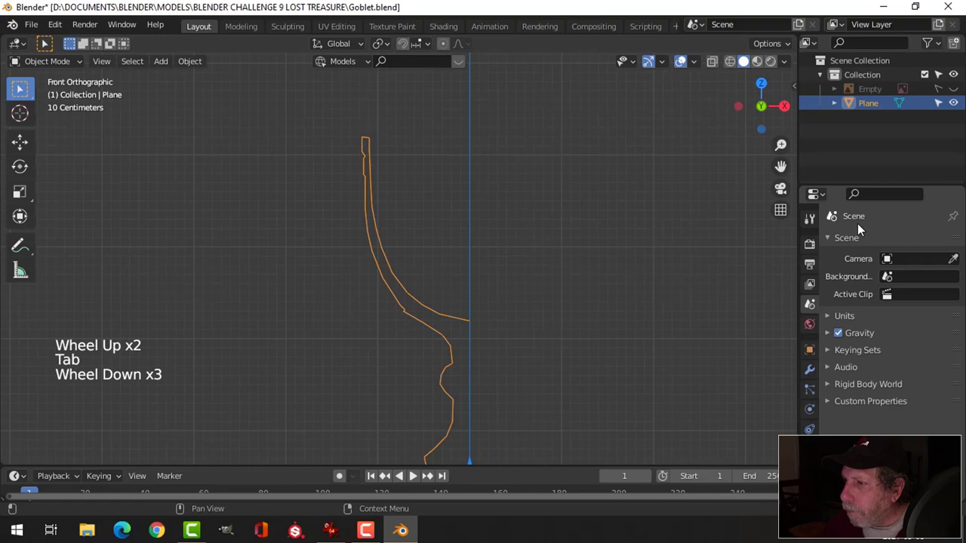
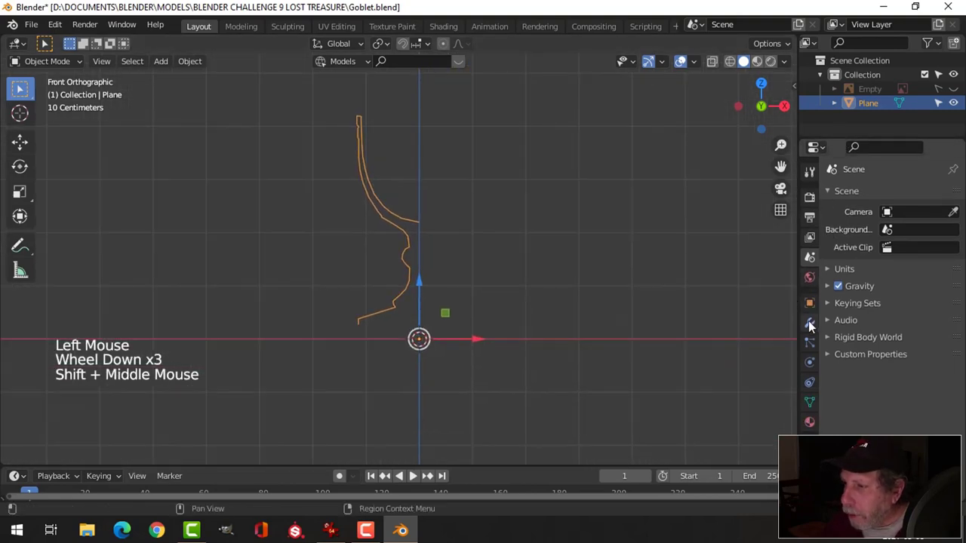
- Add a Screw modifier spinning the profile 360° and a Subdivision Surface modifier
{"action": "left_click", "coordinate": [814, 325]}
{"action": "left_click", "coordinate": [853, 200]}
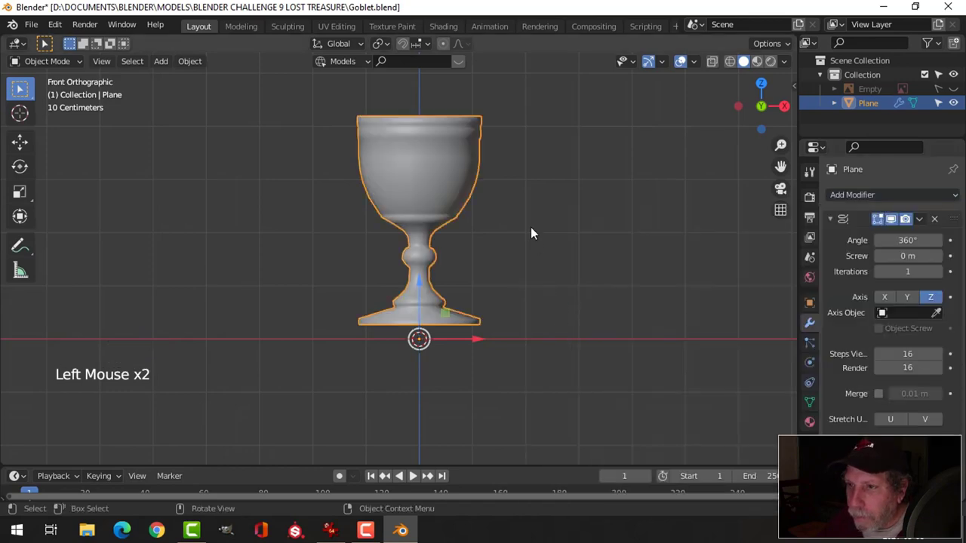
{"action": "left_click", "coordinate": [855, 197]}
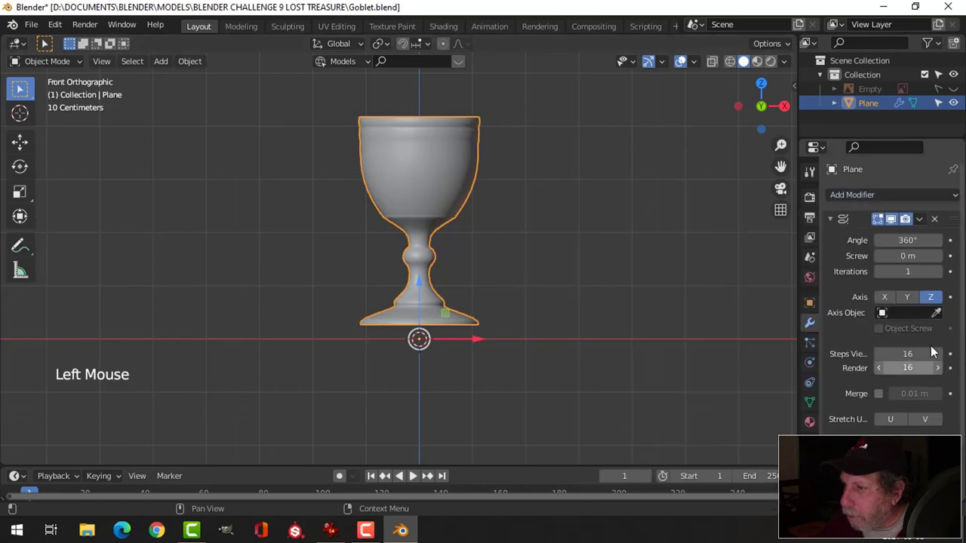
{"action": "scroll", "scroll_direction": "down", "scroll_amount": 3}
{"action": "left_click", "coordinate": [812, 398]}
{"action": "scroll", "scroll_direction": "up", "scroll_amount": 3}
{"action": "scroll", "scroll_direction": "down", "scroll_amount": 3}
- Orbit around the stem, base and bowl to inspect the smooth goblet and select it
{"action": "middle_click", "coordinate": [502, 277]}
{"action": "middle_click", "coordinate": [486, 310]}
{"action": "key", "text": "Tab"}
{"action": "key", "text": "a"}
{"action": "key", "text": "Tab"}
{"action": "scroll", "scroll_direction": "up", "scroll_amount": 3}
{"action": "middle_click", "coordinate": [504, 279]}
{"action": "key", "text": "a"}
{"action": "middle_click", "coordinate": [501, 300]}
{"action": "key", "text": "alt+a"}
{"action": "middle_click", "coordinate": [406, 378]}
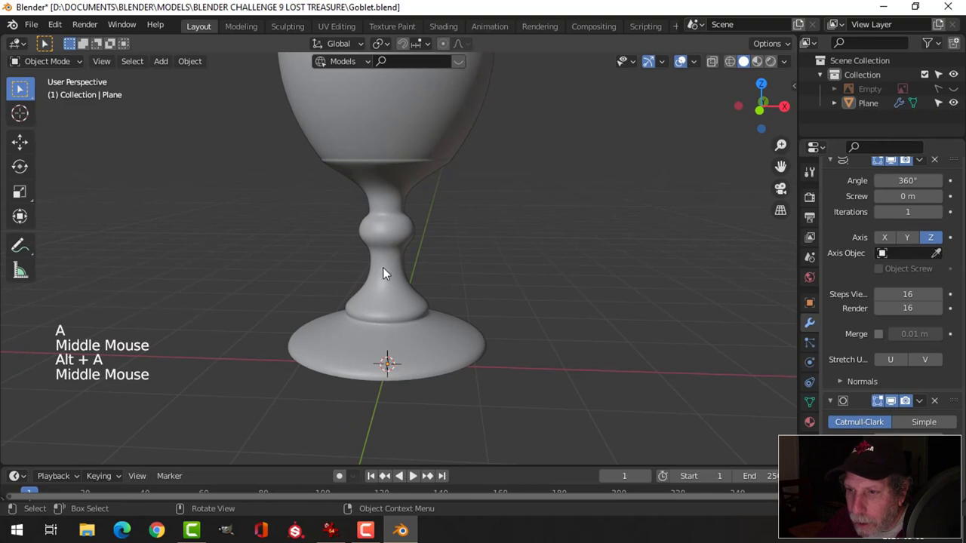
{"action": "middle_click", "coordinate": [461, 302]}
{"action": "scroll", "scroll_direction": "up", "scroll_amount": 3}
{"action": "middle_click", "coordinate": [449, 315]}
{"action": "middle_click", "coordinate": [403, 313]}
{"action": "left_click", "coordinate": [377, 317]}
{"action": "key", "text": "Tab"}
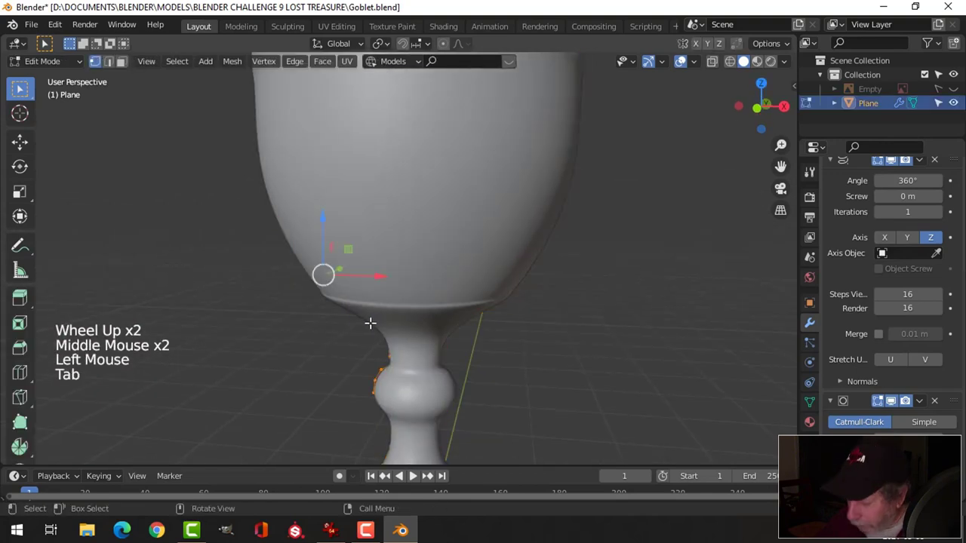
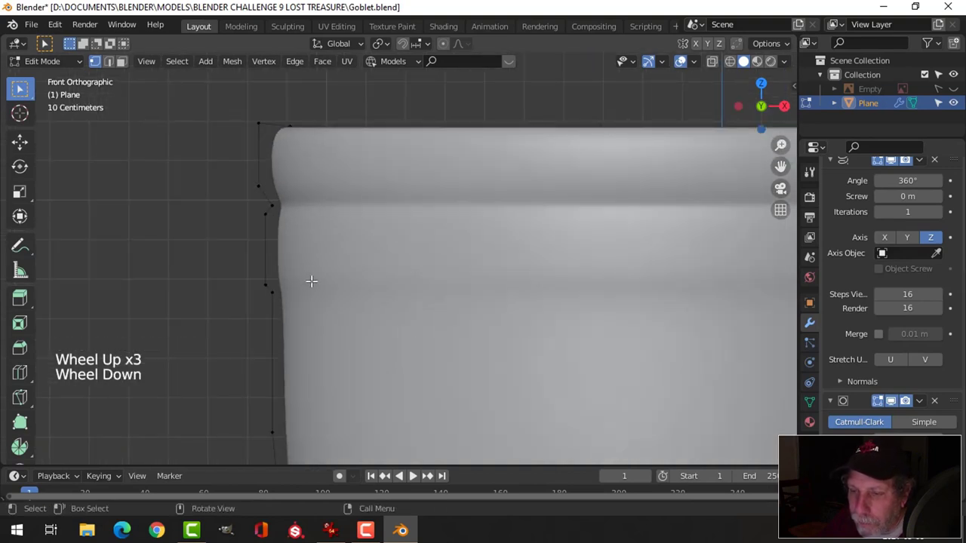
{"action": "scroll", "scroll_direction": "down", "scroll_amount": 3}
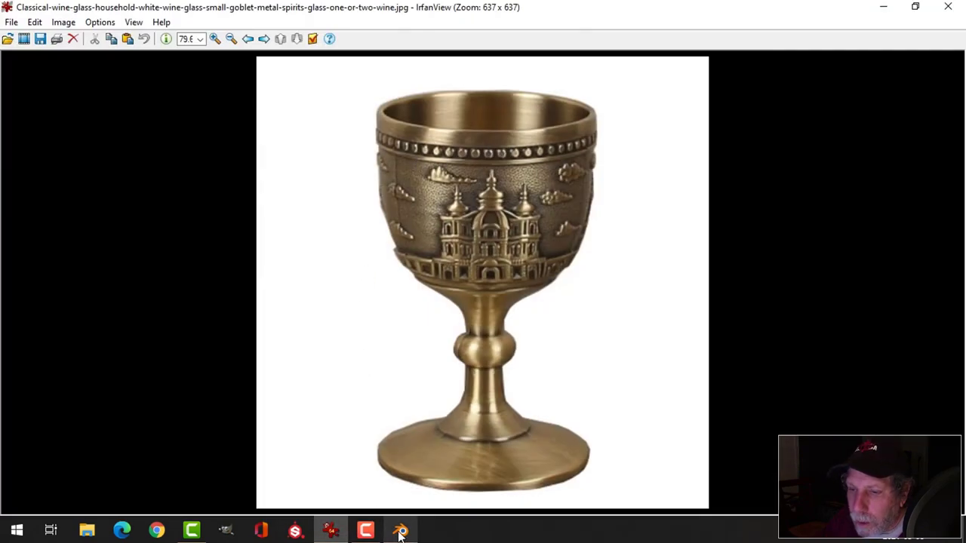
{"action": "scroll", "scroll_direction": "up", "scroll_amount": 3}
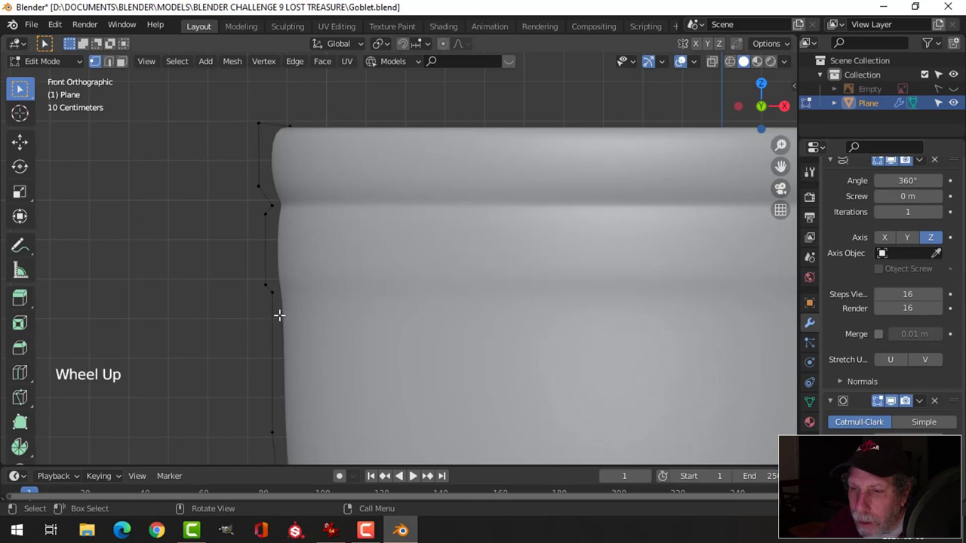
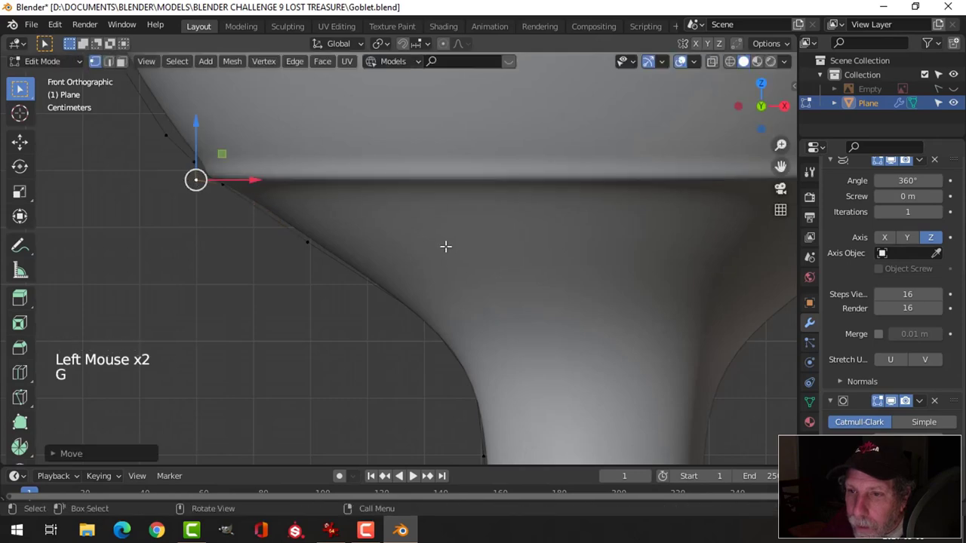
- Confirm the repositioned bowl-stem junction point and return to Object Mode
{"action": "key", "text": "Tab"}
{"action": "scroll", "scroll_direction": "down", "scroll_amount": 3}
{"action": "key", "text": "alt+a"}
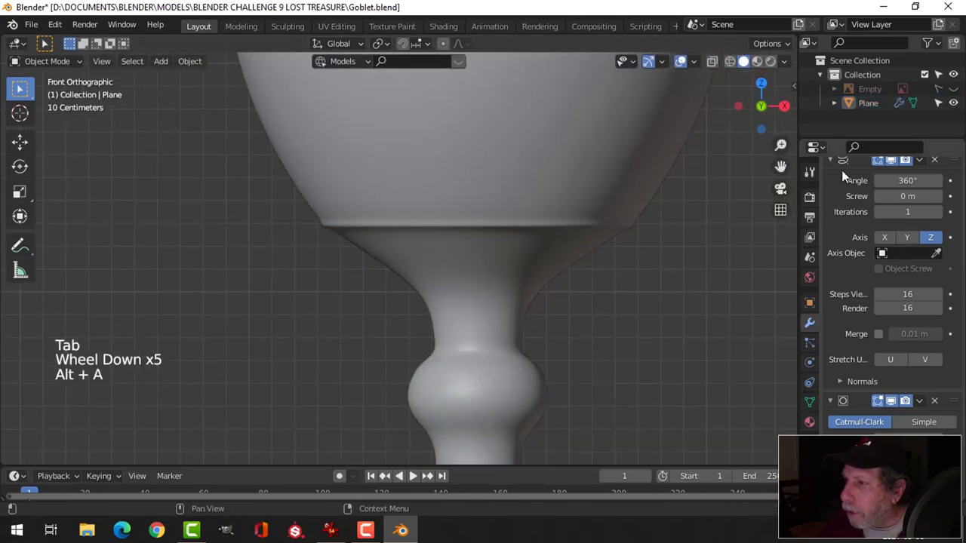
- Apply the Screw modifier so the spun goblet becomes real geometry
{"action": "scroll", "scroll_direction": "up", "scroll_amount": 3}
{"action": "left_click", "coordinate": [928, 226]}
{"action": "scroll", "scroll_direction": "down", "scroll_amount": 3}
{"action": "left_click", "coordinate": [466, 210]}
{"action": "scroll", "scroll_direction": "down", "scroll_amount": 3}
- Select all vertices and merge duplicates By Distance
{"action": "key", "text": "Tab"}
{"action": "key", "text": "a"}
{"action": "key", "text": "m"}
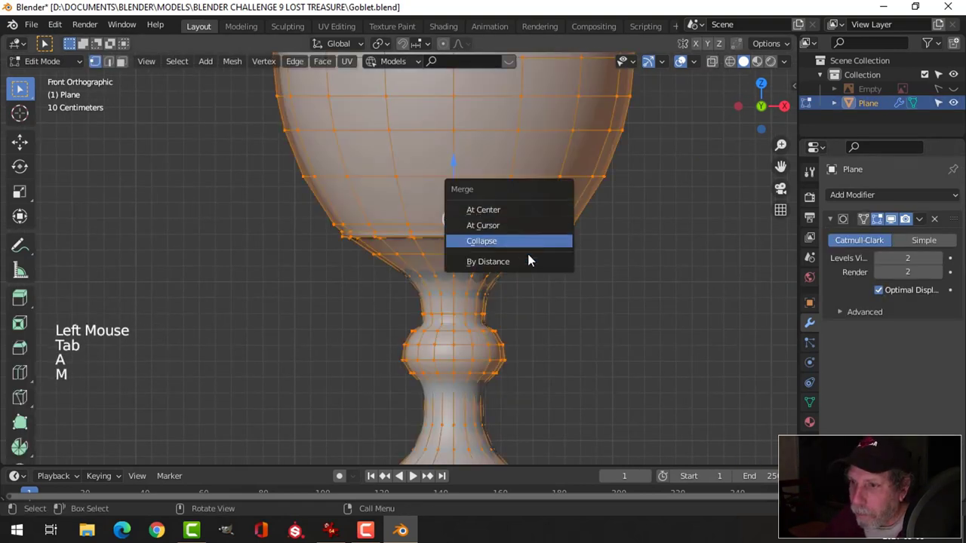
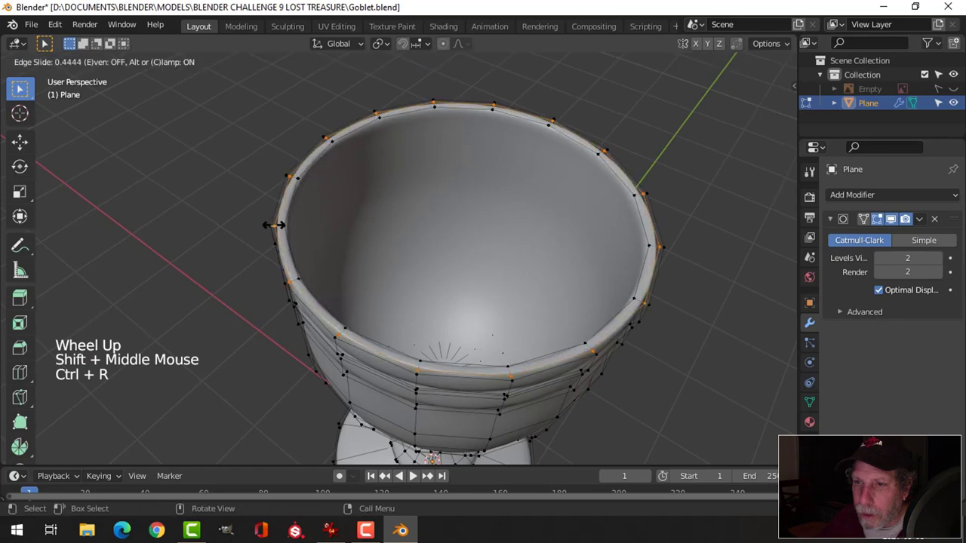
- Place the new edge loop near the rim and leave Edit Mode to view the crisper lip
{"action": "key", "text": "Tab"}
{"action": "key", "text": "alt+a"}
{"action": "scroll", "scroll_direction": "down", "scroll_amount": 3}
{"action": "middle_click", "coordinate": [416, 271]}
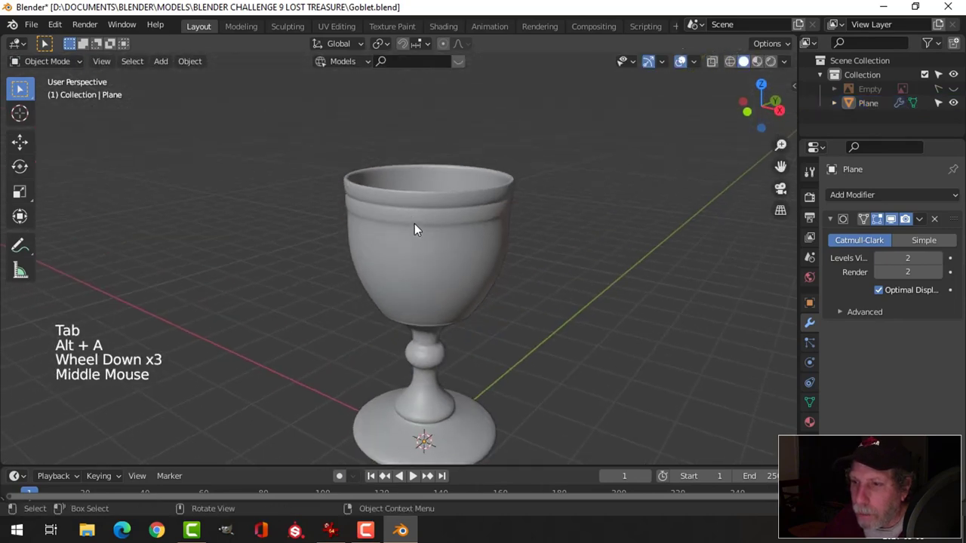
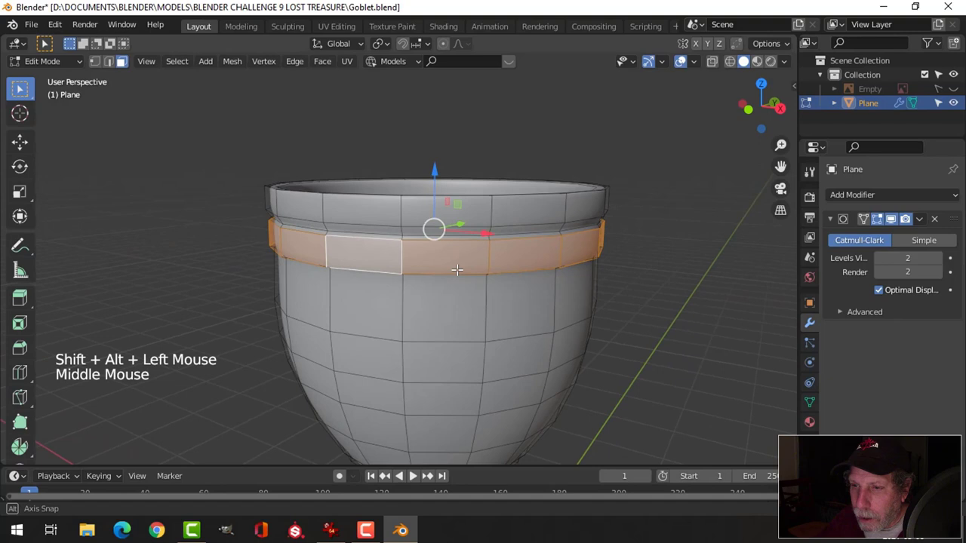
- Loop cut below the rim, then extrude and shrink the face ring inward into a groove
{"action": "key", "text": "alt+a"}
{"action": "key", "text": "ctrl+r"}
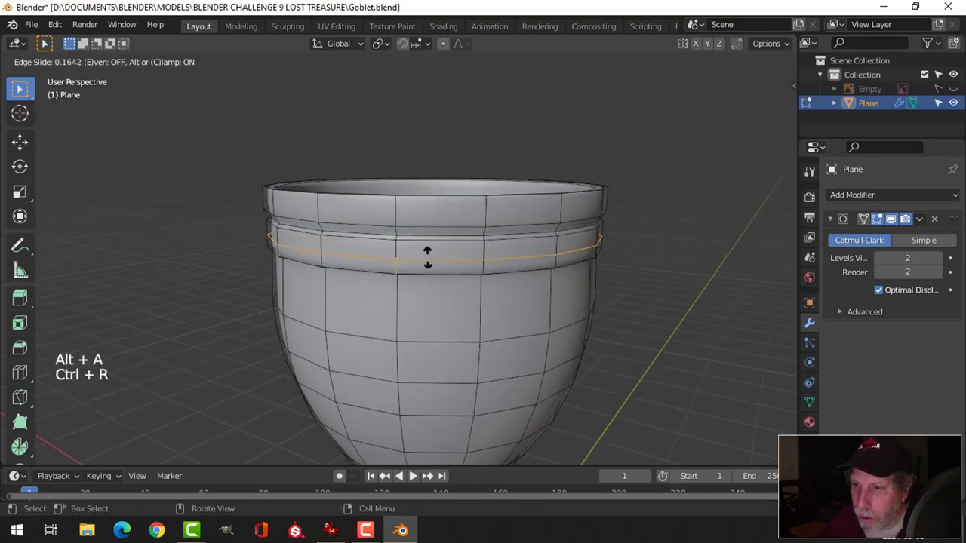
{"action": "key", "text": "ctrl+b"}
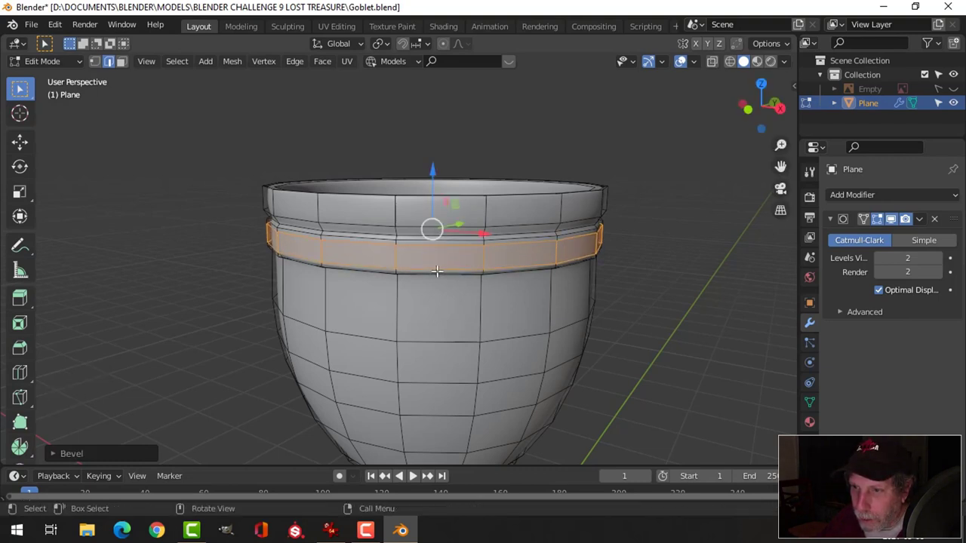
{"action": "key", "text": "e"}
{"action": "key", "text": "alt+s"}
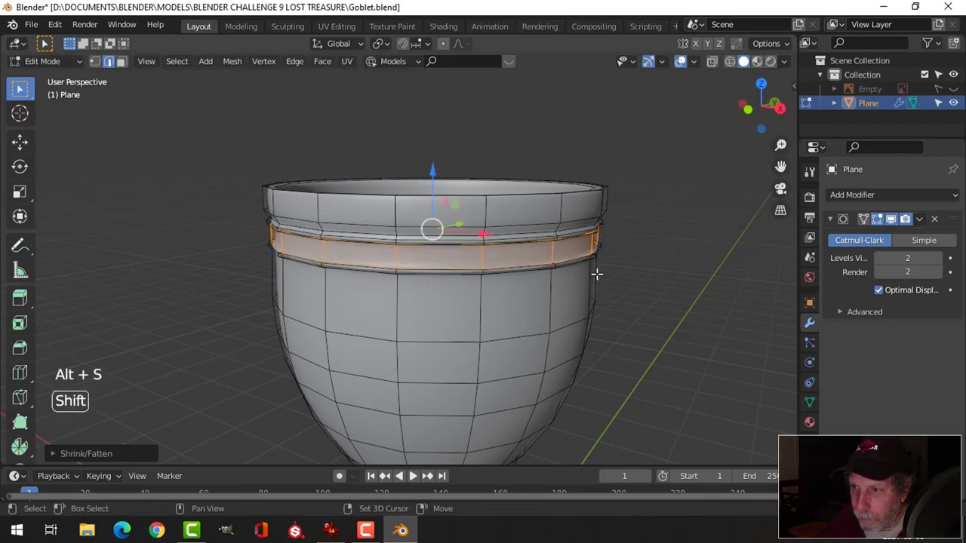
{"action": "key", "text": "Tab"}
- Leave Edit Mode and orbit around the bowl and rim to inspect the groove
{"action": "middle_click", "coordinate": [568, 293]}
{"action": "key", "text": "alt+a"}
{"action": "middle_click", "coordinate": [511, 284]}
{"action": "scroll", "scroll_direction": "down", "scroll_amount": 3}
{"action": "middle_click", "coordinate": [489, 295]}
{"action": "middle_click", "coordinate": [486, 298]}
{"action": "scroll", "scroll_direction": "up", "scroll_amount": 3}
{"action": "middle_click", "coordinate": [466, 297]}
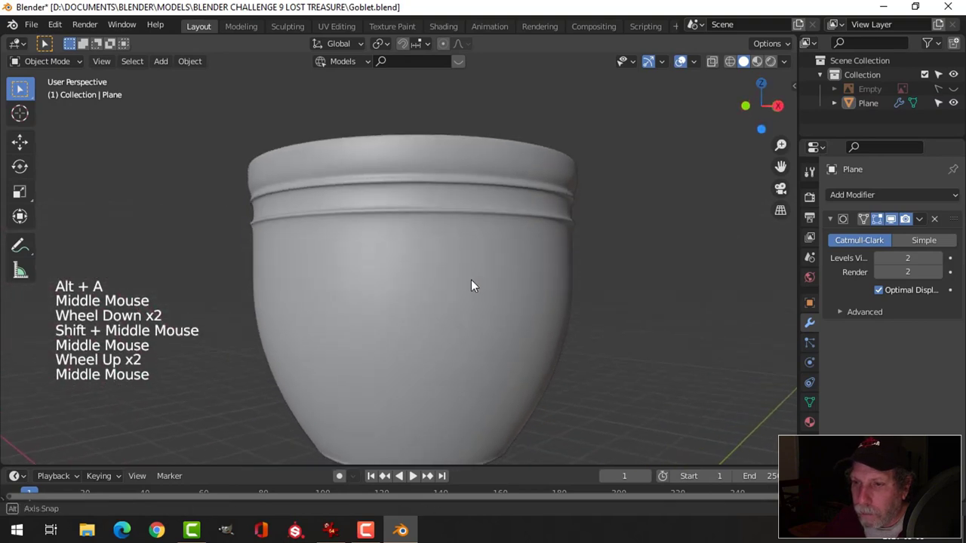
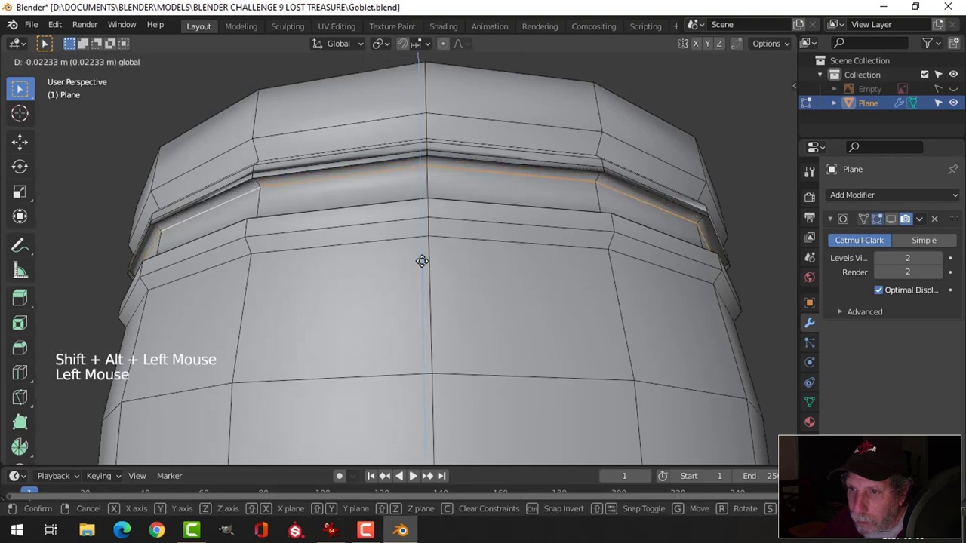
- Shift the groove edge loops to sharpen the two ridges and check the smoothed result
{"action": "key", "text": "alt+a"}
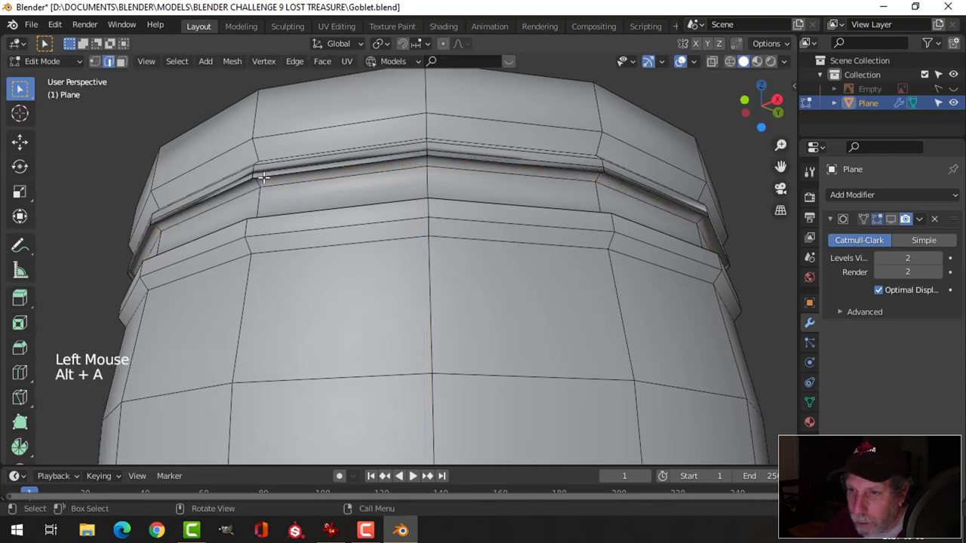
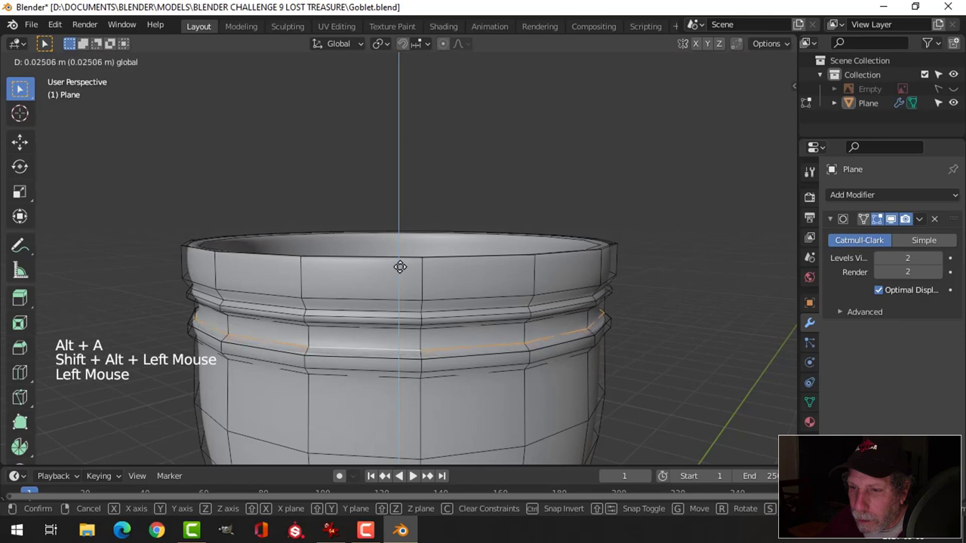
{"action": "key", "text": "Tab"}
{"action": "middle_click", "coordinate": [464, 323]}
{"action": "key", "text": "alt+a"}
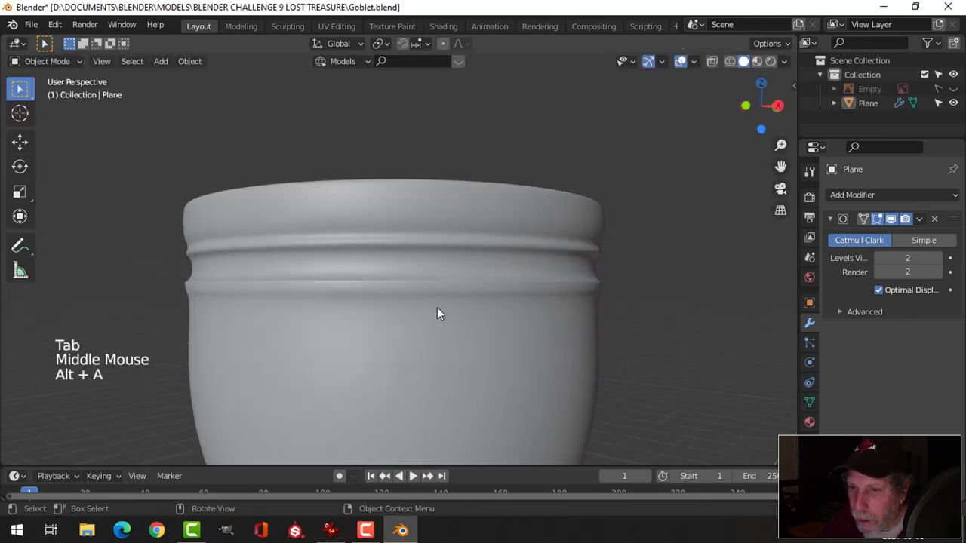